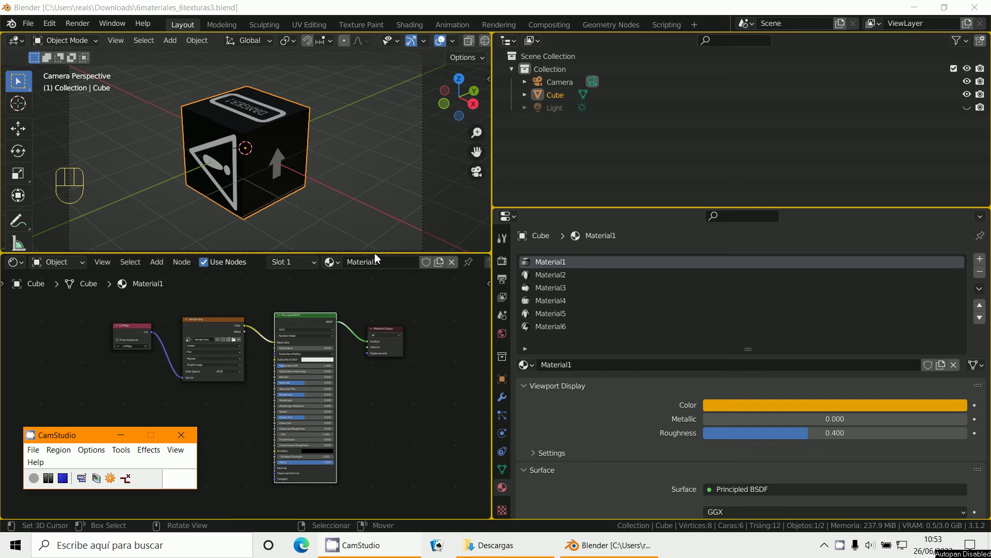
- Browse the cube's materials and swap the outliner area for an Image Editor showing their textures
{"action": "left_click", "coordinate": [384, 288]}
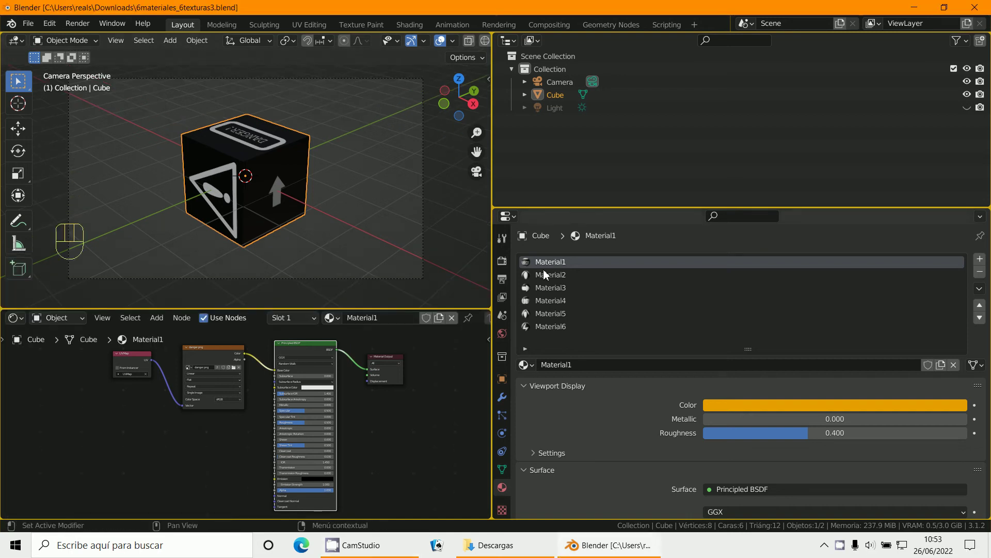
{"action": "middle_click", "coordinate": [227, 390]}
{"action": "left_click_drag", "start_coordinate": [515, 41], "coordinate": [584, 90]}
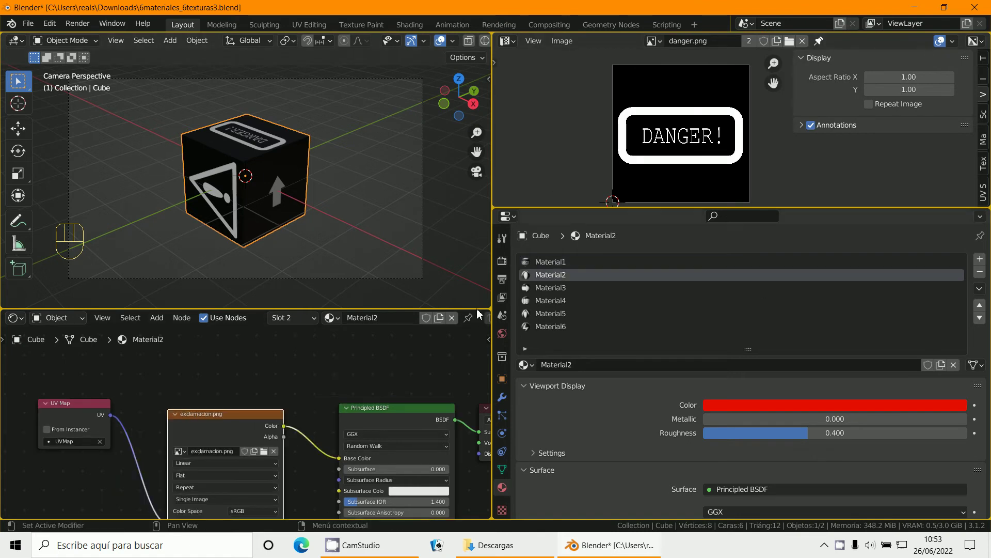
{"action": "left_click_drag", "start_coordinate": [664, 43], "coordinate": [674, 77]}
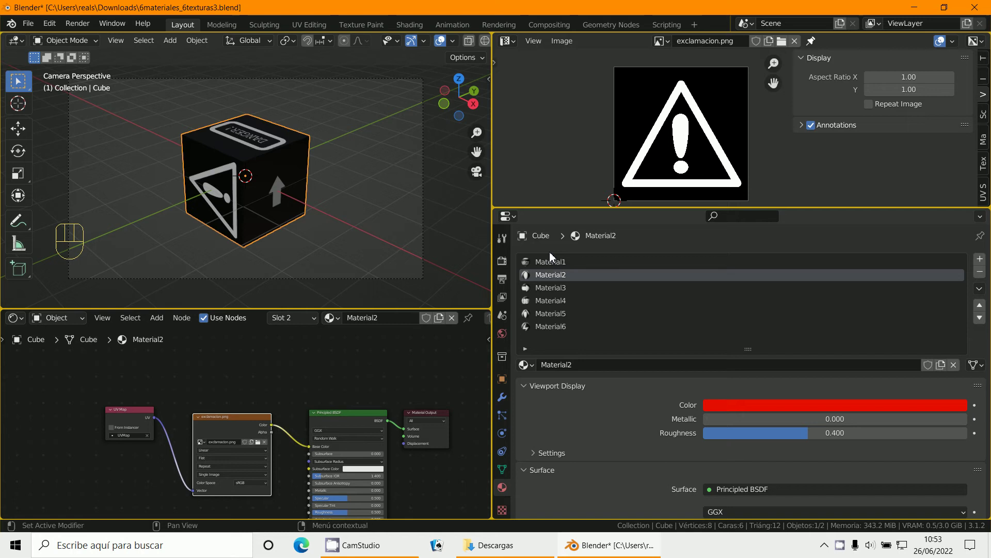
{"action": "left_click_drag", "start_coordinate": [555, 261], "coordinate": [824, 152]}
- Show the cube's mesh data with its single UVMap and put the cube into Edit Mode
{"action": "left_click", "coordinate": [504, 398]}
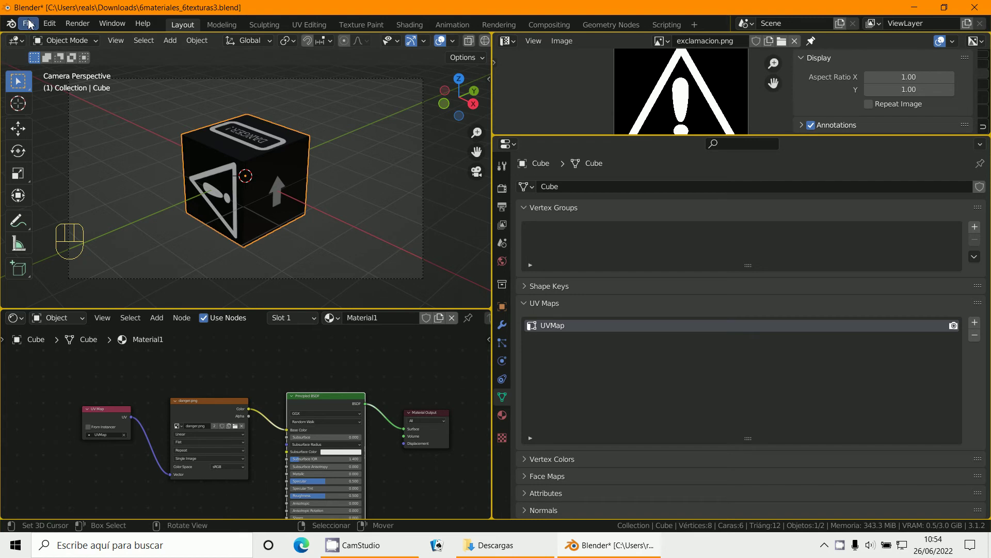
{"action": "left_click", "coordinate": [65, 40]}
{"action": "left_click_drag", "start_coordinate": [65, 41], "coordinate": [71, 68]}
{"action": "left_click", "coordinate": [71, 57]}
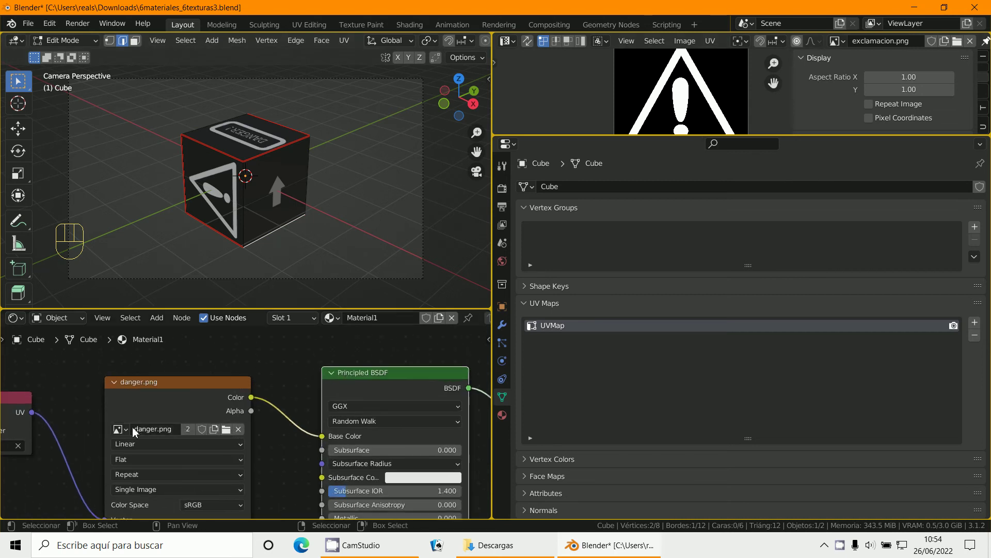
- Display danger.png in the image viewer and select one cube face to see its UVs over it
{"action": "left_click", "coordinate": [843, 49]}
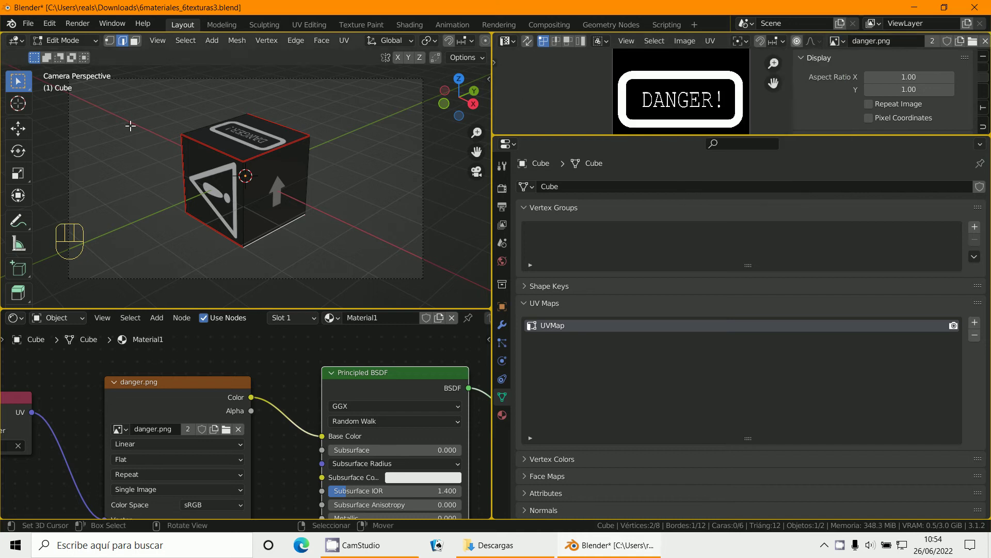
{"action": "left_click_drag", "start_coordinate": [73, 48], "coordinate": [76, 71]}
{"action": "left_click", "coordinate": [137, 46]}
{"action": "left_click_drag", "start_coordinate": [227, 137], "coordinate": [985, 322]}
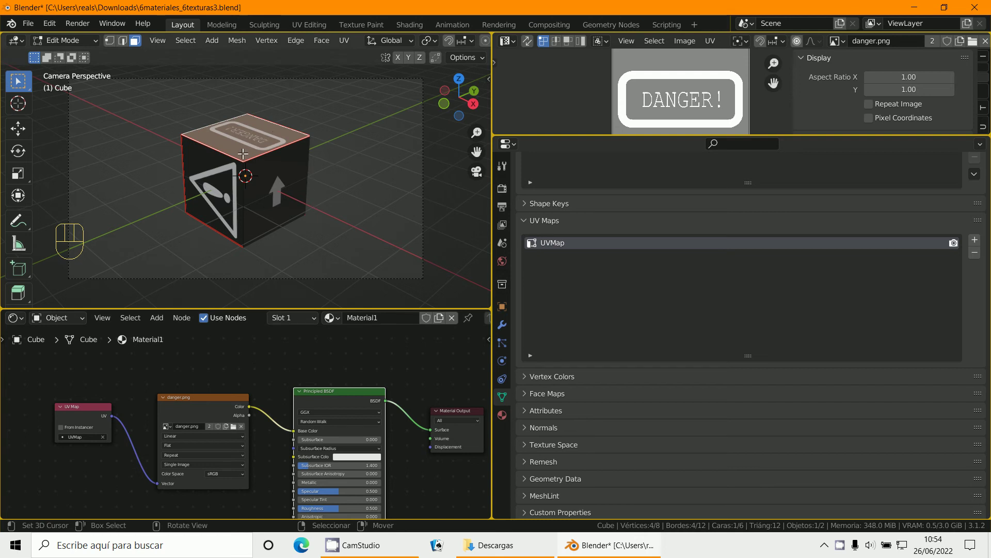
- Re-enter Edit Mode via Object Mode and mark a selected edge as a UV seam
{"action": "left_click_drag", "start_coordinate": [66, 43], "coordinate": [71, 66]}
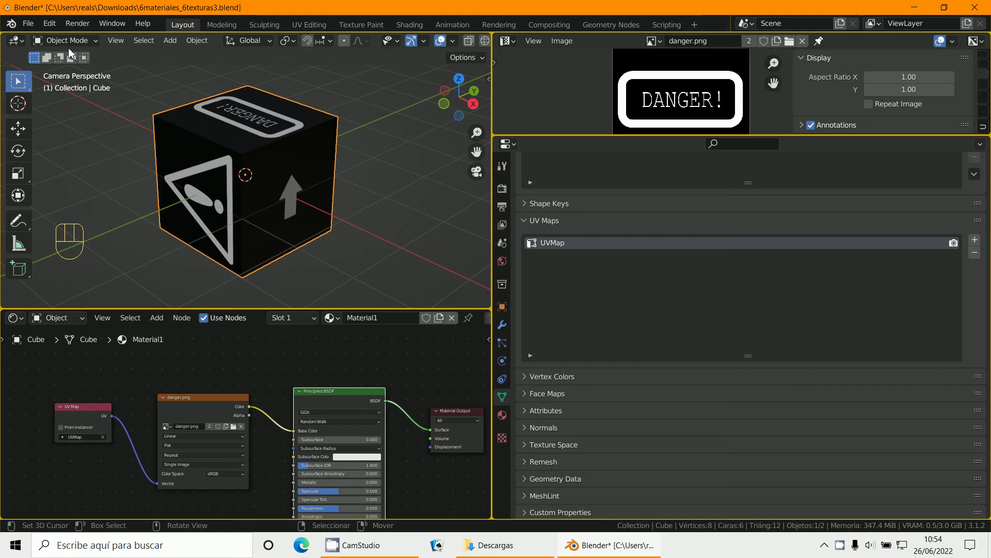
{"action": "left_click", "coordinate": [69, 28]}
{"action": "left_click", "coordinate": [79, 44]}
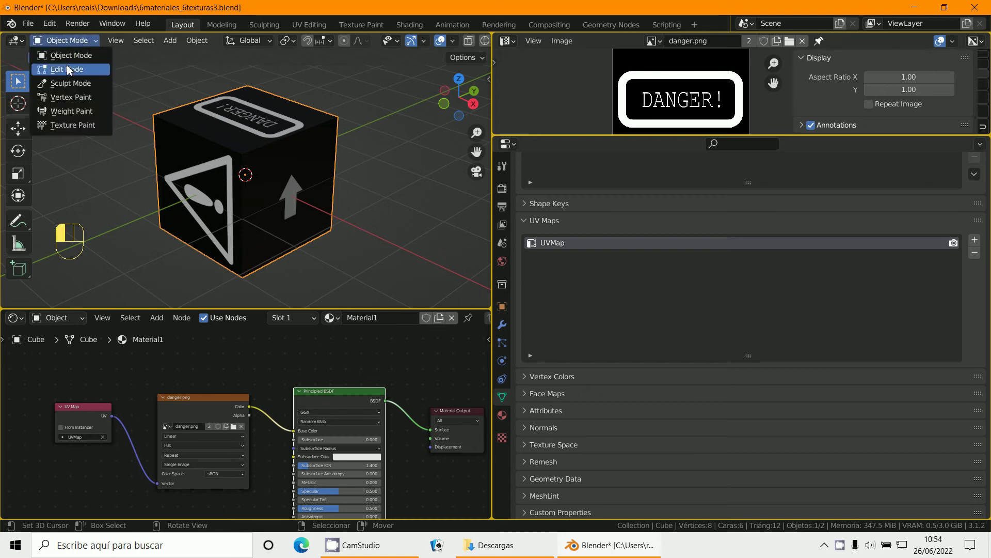
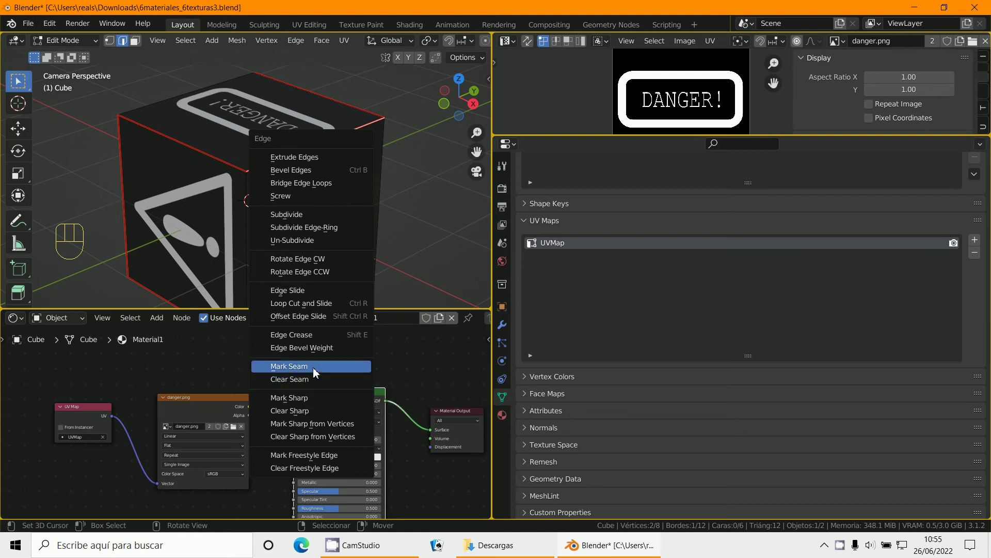
{"action": "left_click_drag", "start_coordinate": [198, 147], "coordinate": [197, 191]}
{"action": "left_click_drag", "start_coordinate": [244, 199], "coordinate": [382, 157]}
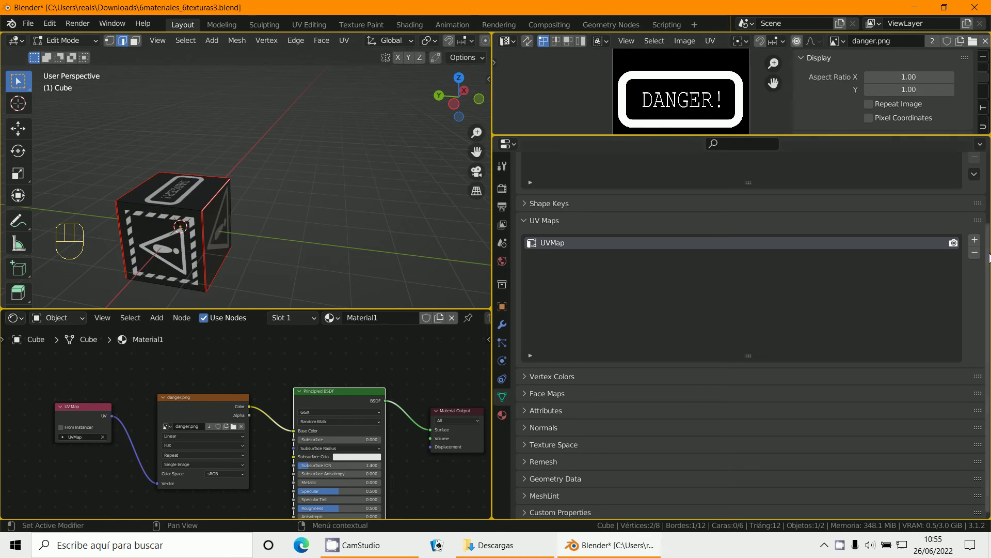
- Add a second UV map to the cube and rename it from UVMap.001 to UVMap_nuevo
{"action": "left_click", "coordinate": [976, 243]}
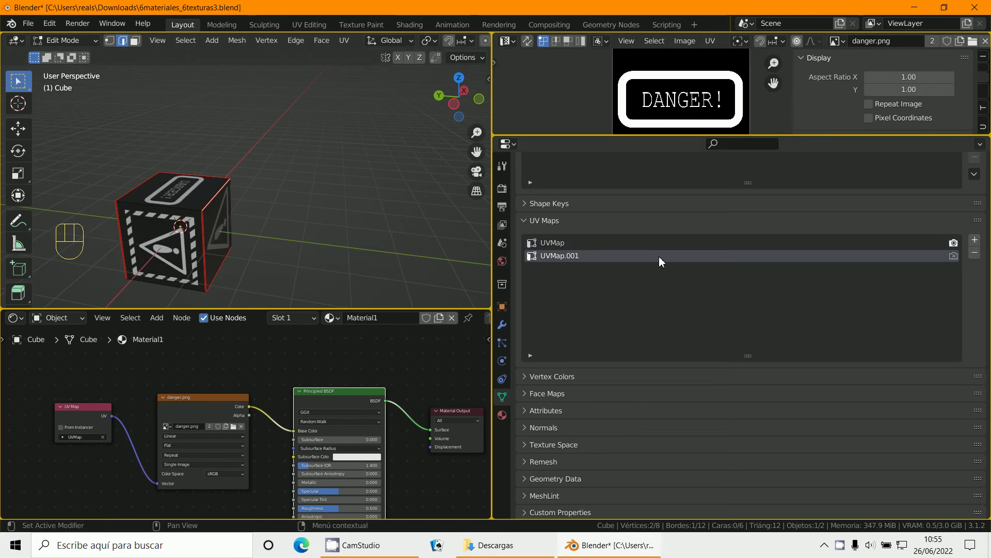
{"action": "left_click", "coordinate": [956, 260]}
{"action": "left_click_drag", "start_coordinate": [594, 258], "coordinate": [582, 238]}
{"action": "key", "text": "BackSpace"}
{"action": "key", "text": "BackSpace"}
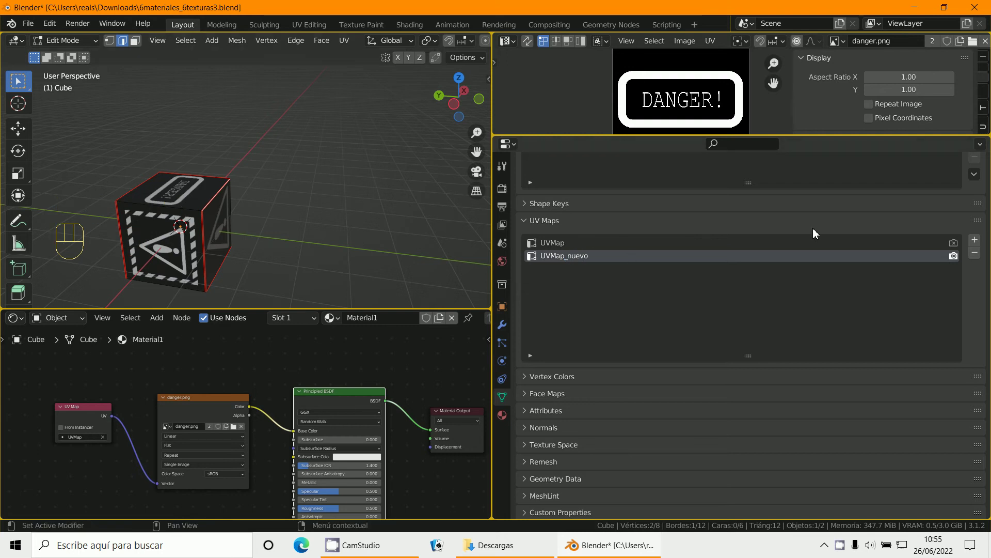
{"action": "left_click", "coordinate": [777, 207]}
{"action": "key", "text": "n"}
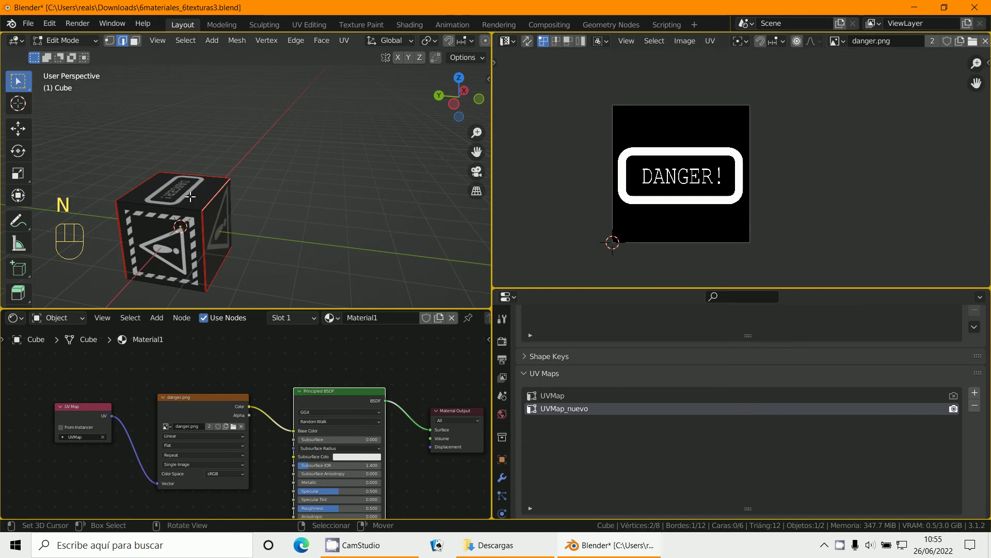
- Unwrap all faces onto UVMap_nuevo and create a blank 1024×1024 image named nuevo
{"action": "key", "text": "a"}
{"action": "key", "text": "a"}
{"action": "key", "text": "u"}
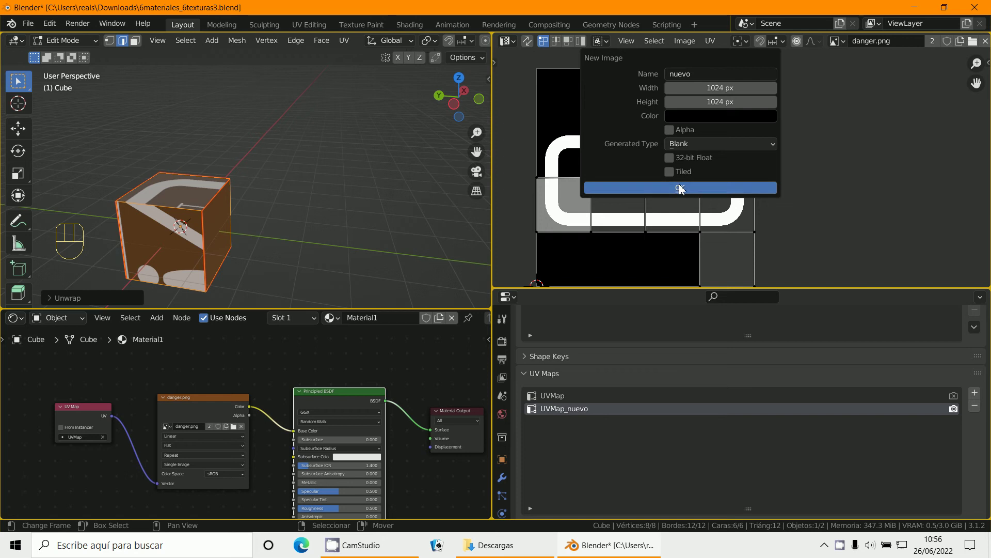
{"action": "middle_click", "coordinate": [709, 196]}
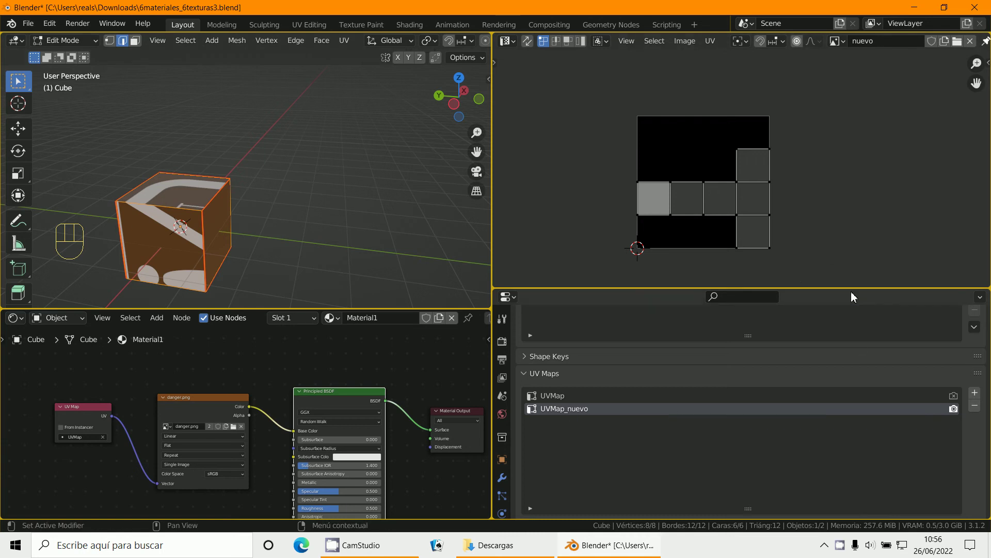
{"action": "left_click", "coordinate": [881, 211]}
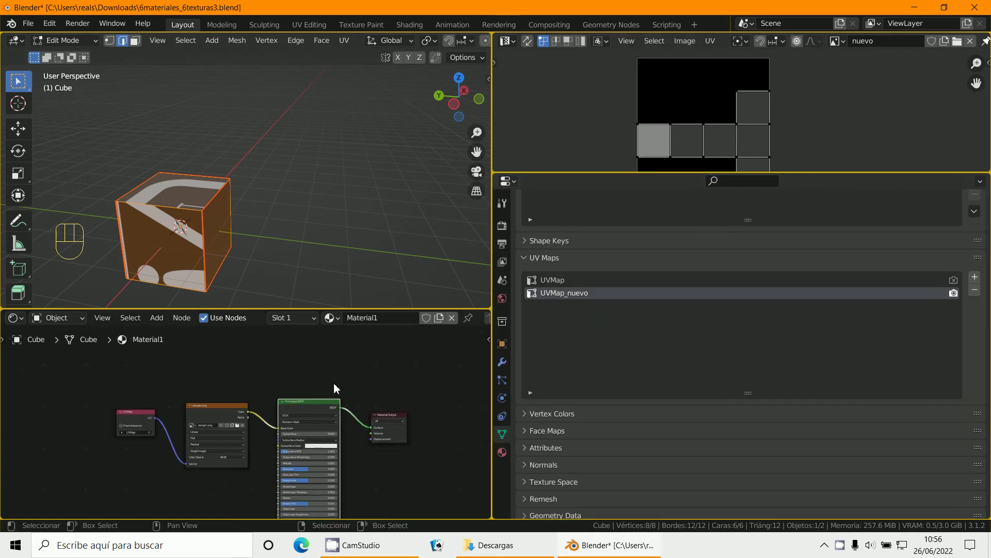
- In Material1 add a nuevo Image Texture node fed by a UV Map node set to UVMap_nuevo
{"action": "left_click", "coordinate": [398, 282]}
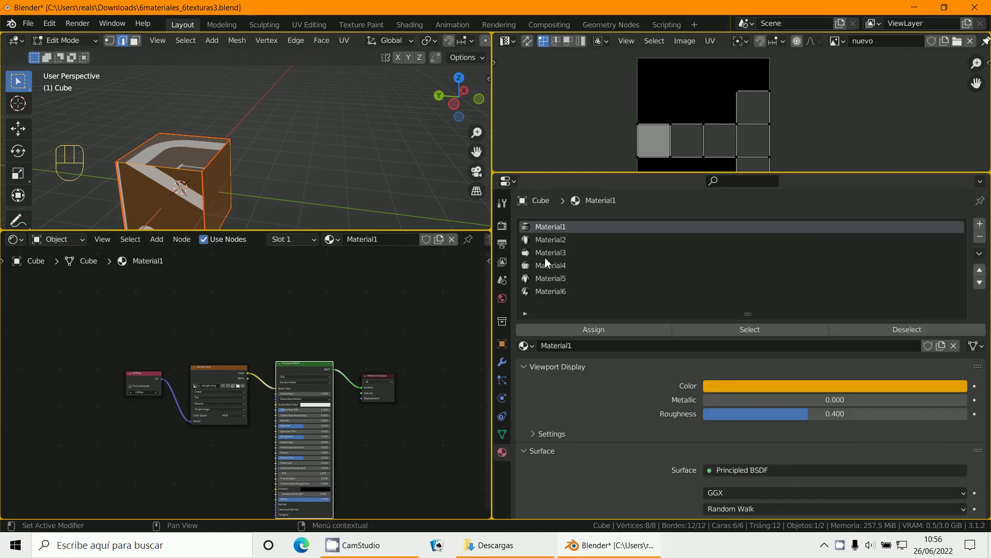
{"action": "middle_click", "coordinate": [199, 444]}
{"action": "left_click", "coordinate": [227, 355]}
{"action": "middle_click", "coordinate": [216, 370]}
{"action": "middle_click", "coordinate": [114, 350]}
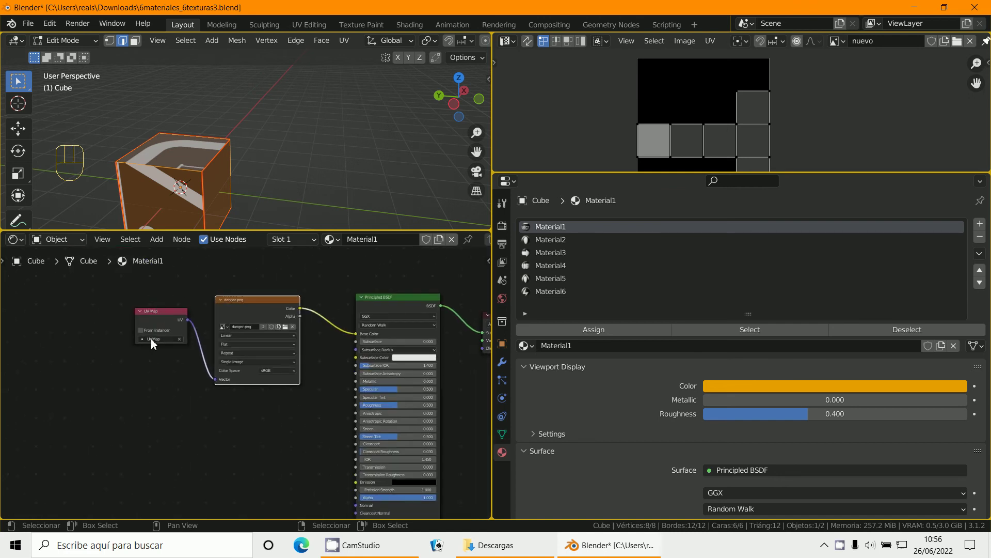
{"action": "middle_click", "coordinate": [198, 426]}
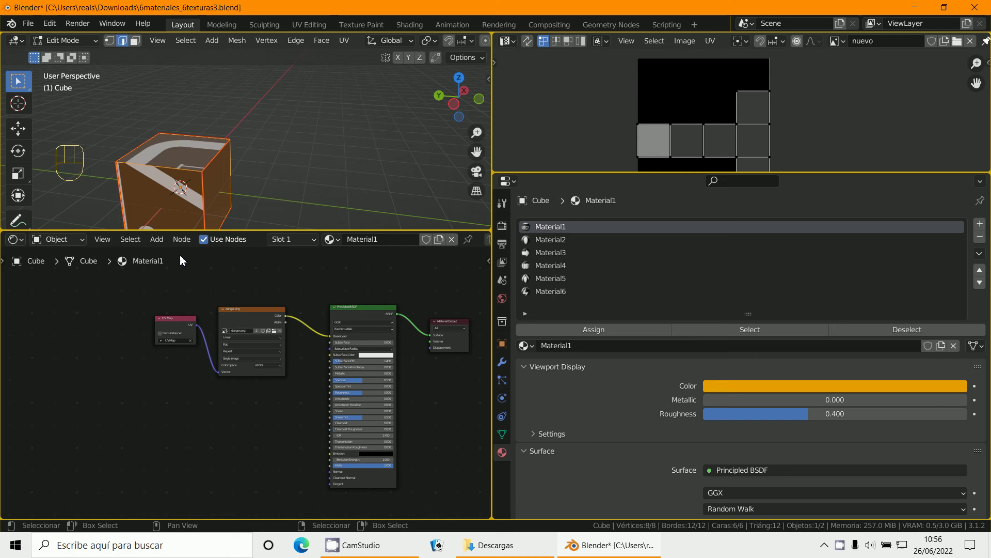
{"action": "left_click_drag", "start_coordinate": [162, 250], "coordinate": [406, 318]}
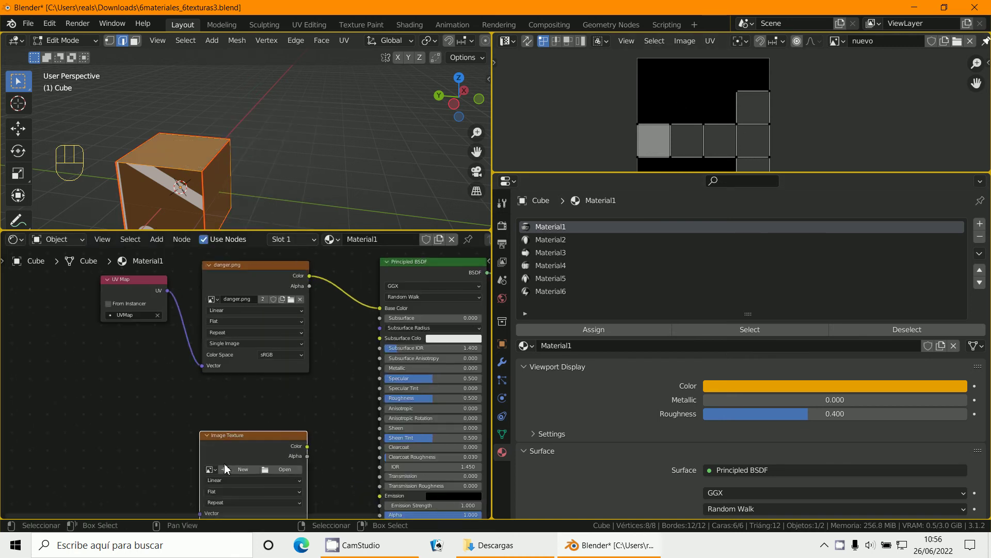
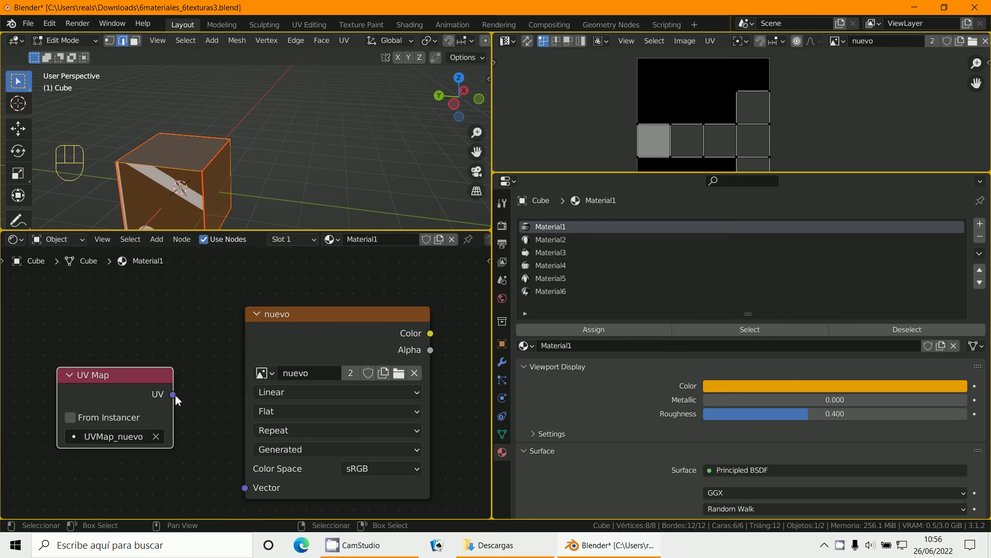
{"action": "left_click_drag", "start_coordinate": [178, 400], "coordinate": [179, 469]}
- Copy the nuevo texture and UV Map node pair and paste it into the next materials
{"action": "left_click", "coordinate": [144, 386]}
{"action": "left_click", "coordinate": [298, 328]}
{"action": "left_click", "coordinate": [197, 384]}
{"action": "left_click", "coordinate": [294, 338]}
{"action": "key", "text": "ctrl+c"}
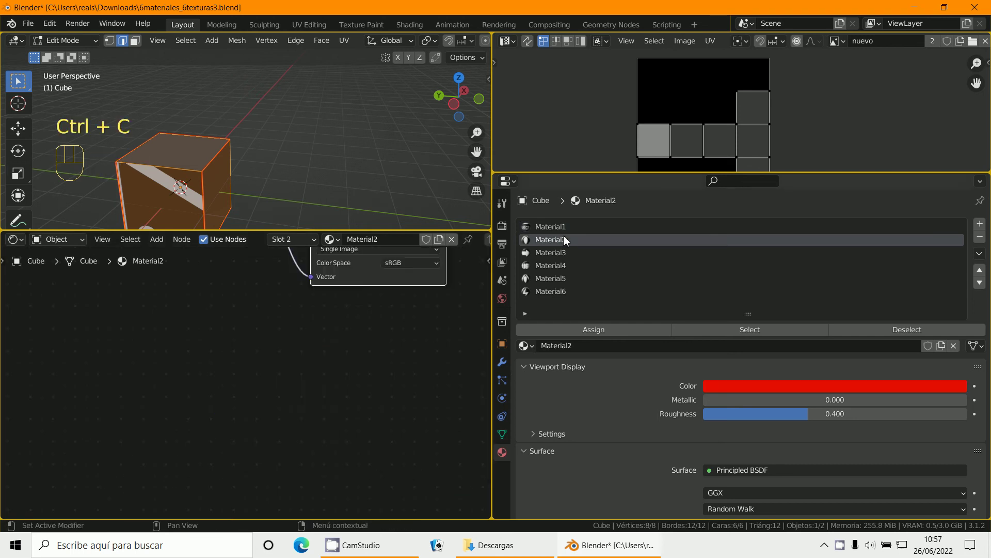
{"action": "key", "text": "ctrl+v"}
{"action": "left_click_drag", "start_coordinate": [300, 360], "coordinate": [182, 421]}
{"action": "key", "text": "ctrl+v"}
{"action": "key", "text": "g"}
- Paste the same node pair into each remaining material so all six contain it
{"action": "left_click", "coordinate": [261, 418]}
{"action": "key", "text": "ctrl+v"}
{"action": "left_click", "coordinate": [562, 283]}
{"action": "key", "text": "ctrl+v"}
{"action": "key", "text": "g"}
{"action": "left_click", "coordinate": [565, 293]}
{"action": "key", "text": "ctrl+v"}
{"action": "key", "text": "g"}
{"action": "left_click", "coordinate": [557, 236]}
{"action": "middle_click", "coordinate": [288, 359]}
{"action": "left_click_drag", "start_coordinate": [269, 396], "coordinate": [547, 410]}
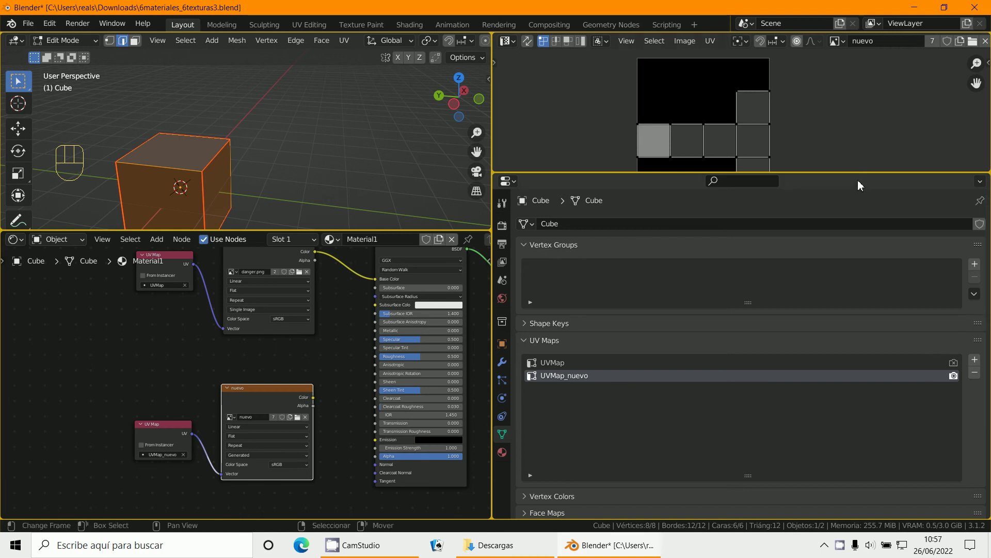
- Rotate the whole UVMap_nuevo layout into an upright T and move it inside the nuevo image
{"action": "left_click", "coordinate": [860, 326]}
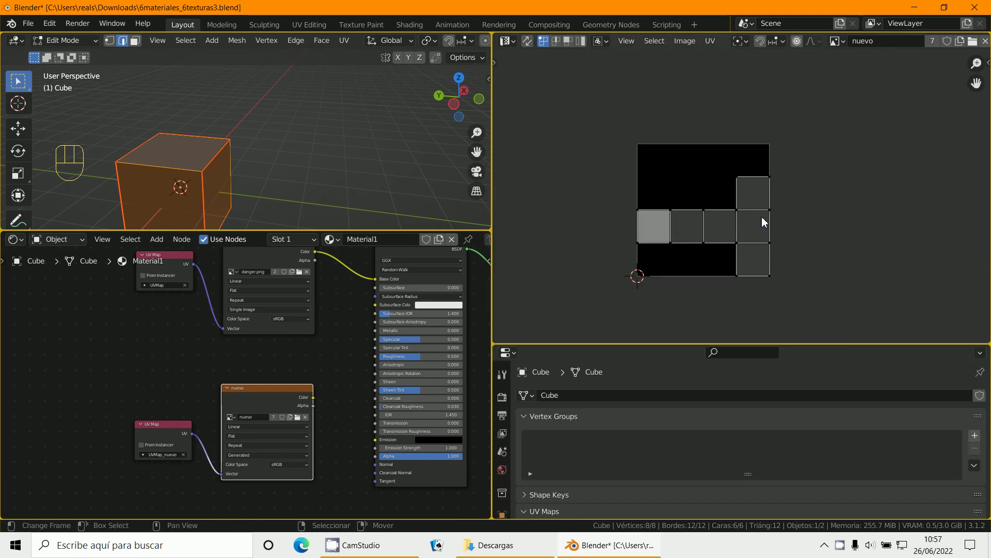
{"action": "key", "text": "a"}
{"action": "key", "text": "r"}
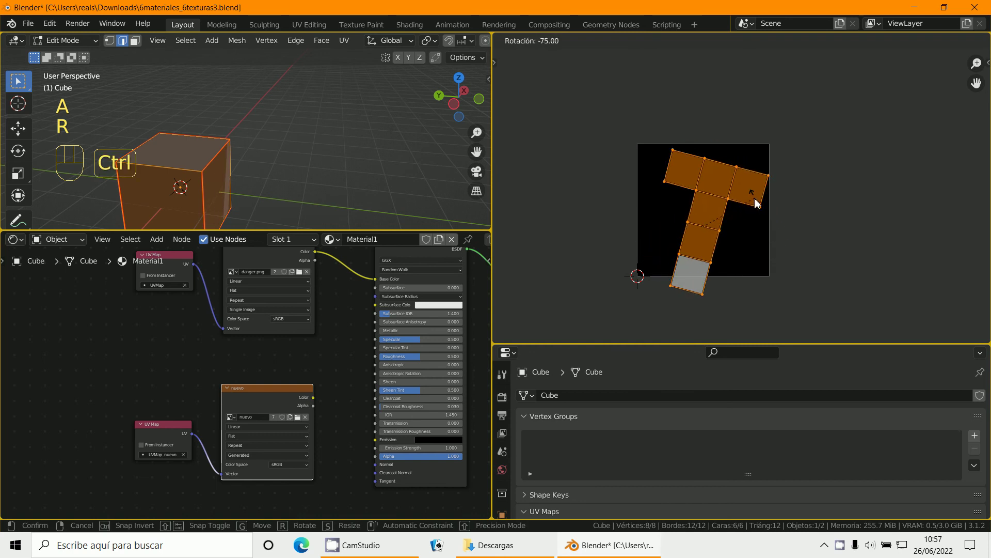
{"action": "key", "text": "g"}
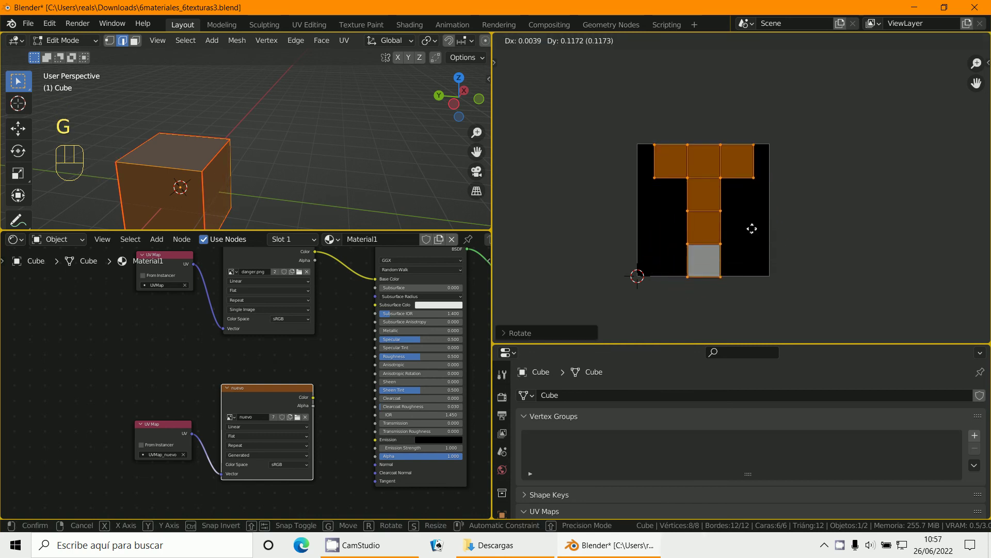
{"action": "middle_click", "coordinate": [775, 242]}
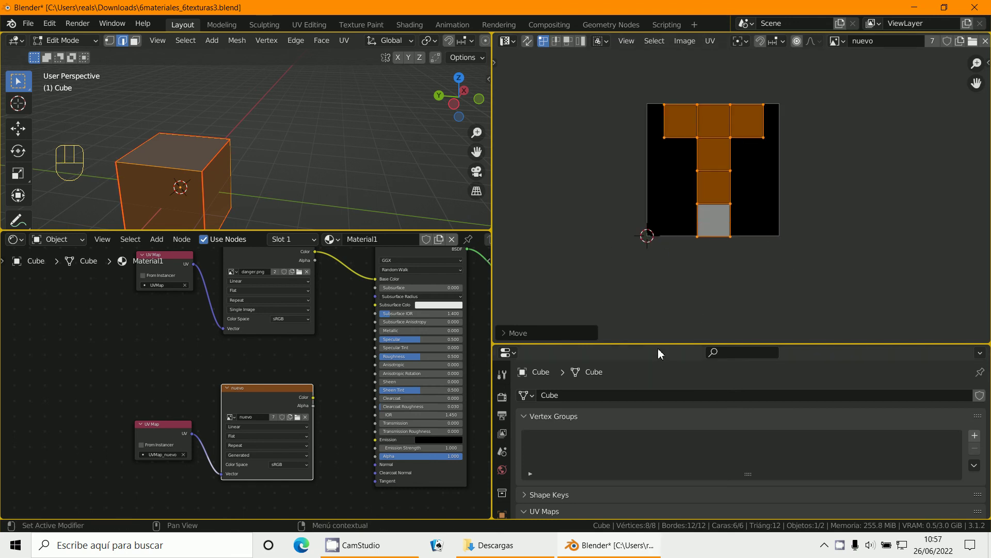
{"action": "left_click", "coordinate": [673, 300]}
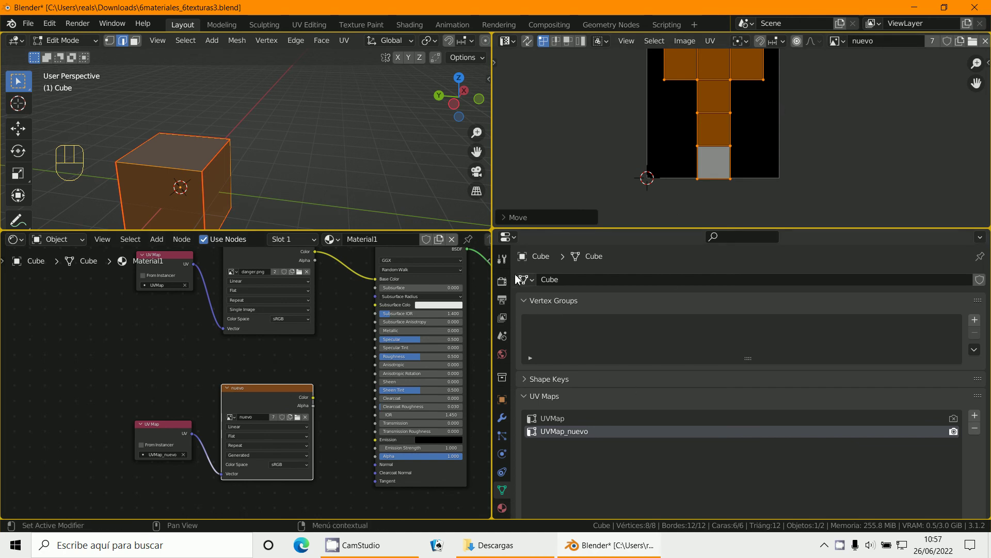
- Set the Cycles bake type to Diffuse with only Color contribution and bake into nuevo
{"action": "left_click", "coordinate": [506, 285]}
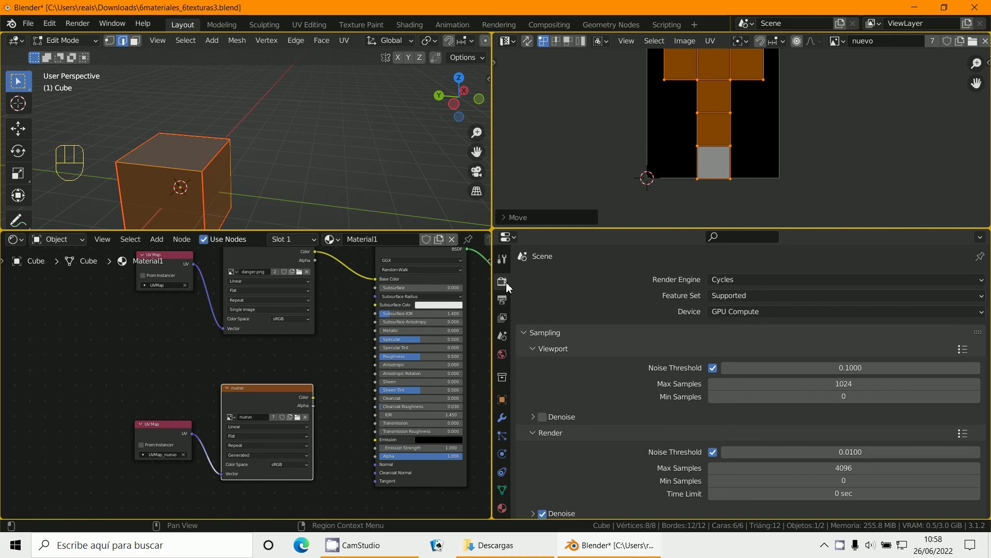
{"action": "left_click", "coordinate": [529, 342]}
{"action": "left_click_drag", "start_coordinate": [526, 470], "coordinate": [735, 402]}
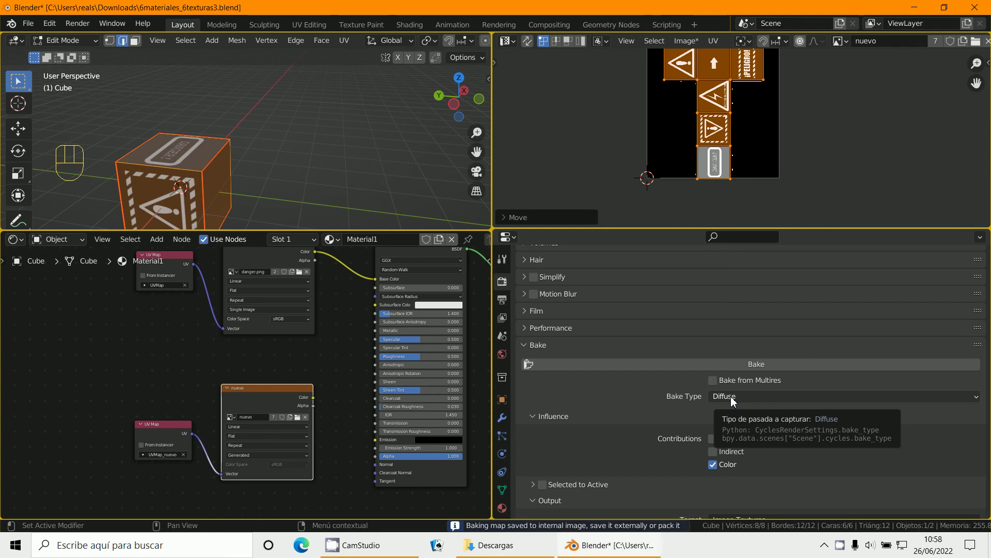
{"action": "left_click_drag", "start_coordinate": [734, 403], "coordinate": [740, 472]}
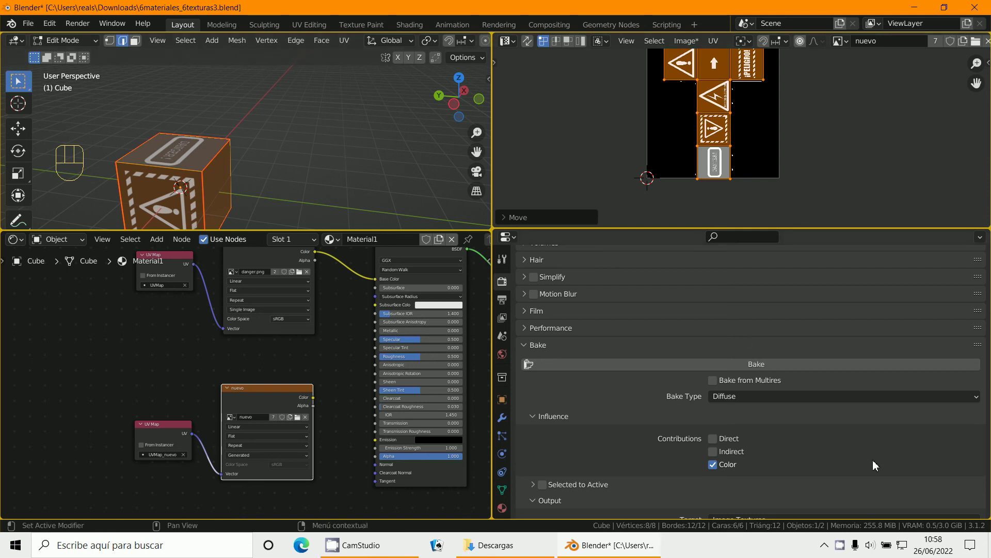
- Return to Object Mode, open the material settings and delete Material1's danger.png texture node
{"action": "left_click", "coordinate": [810, 224]}
{"action": "key", "text": "g"}
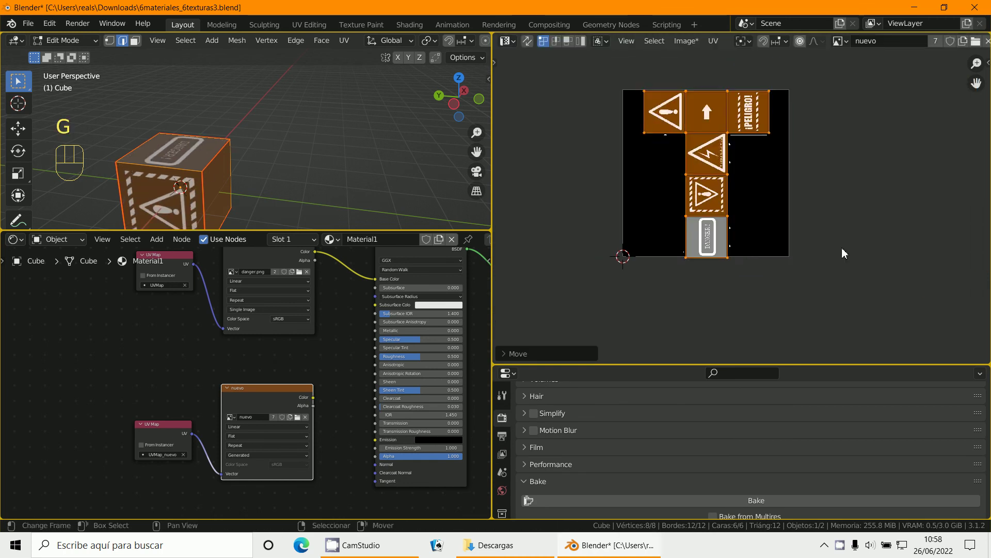
{"action": "middle_click", "coordinate": [271, 368]}
{"action": "left_click", "coordinate": [647, 280]}
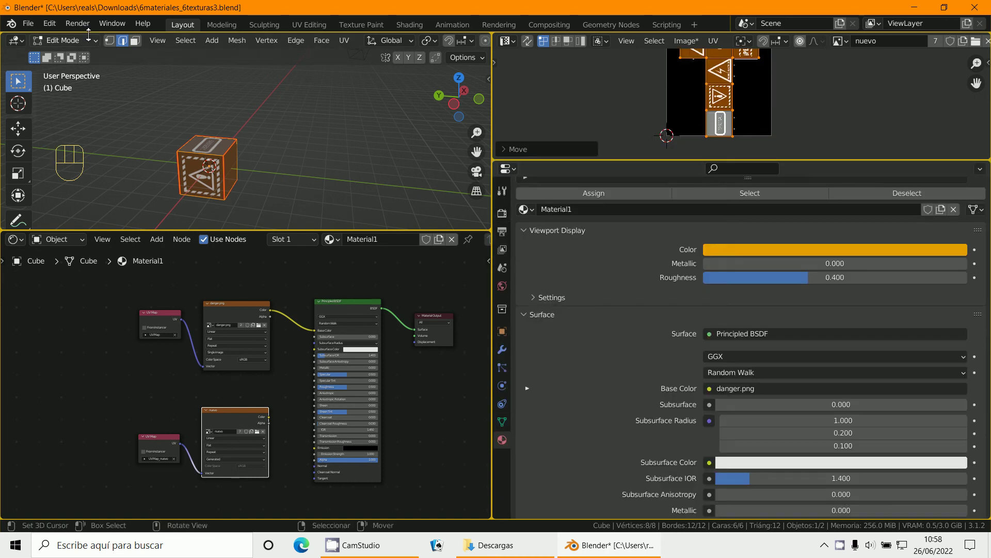
{"action": "left_click", "coordinate": [64, 40]}
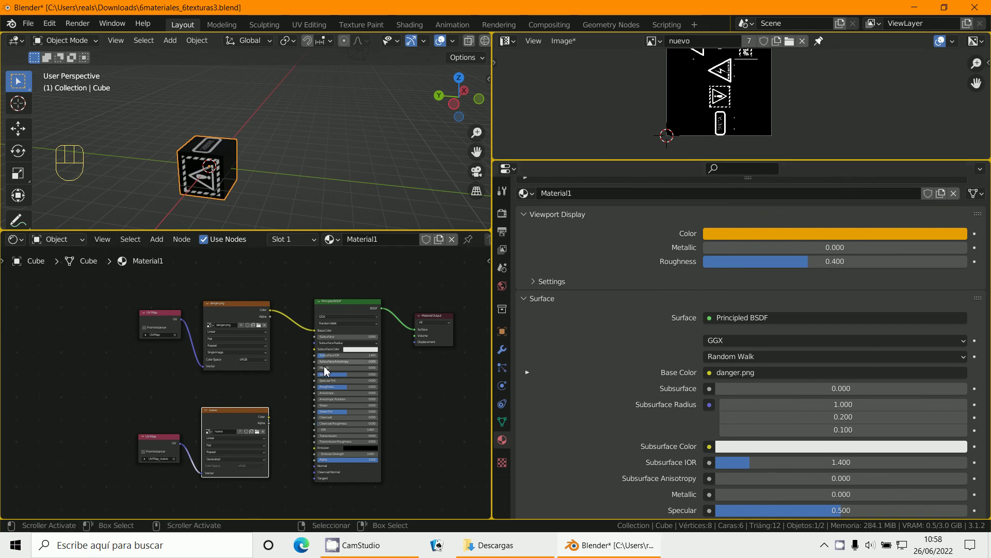
{"action": "middle_click", "coordinate": [334, 382]}
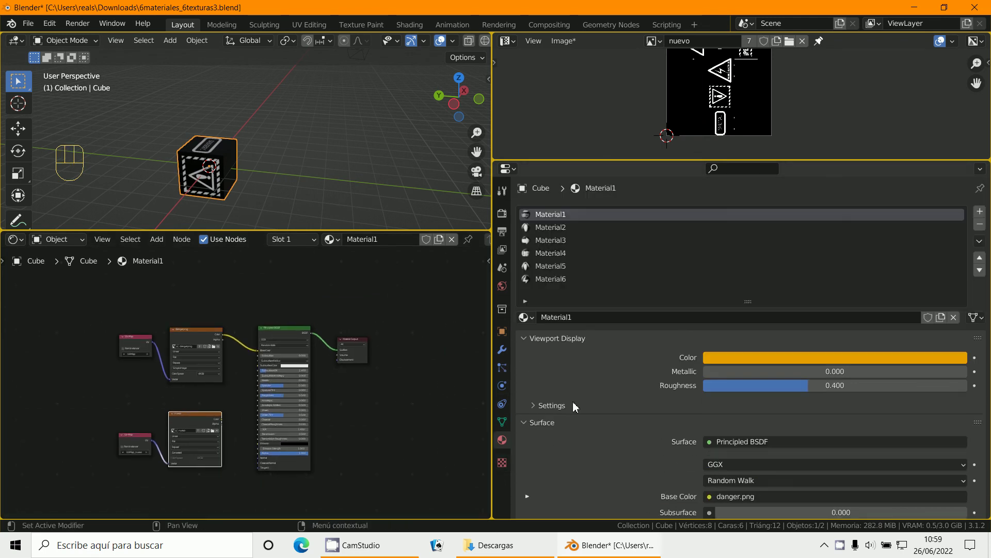
{"action": "left_click_drag", "start_coordinate": [565, 283], "coordinate": [985, 233]}
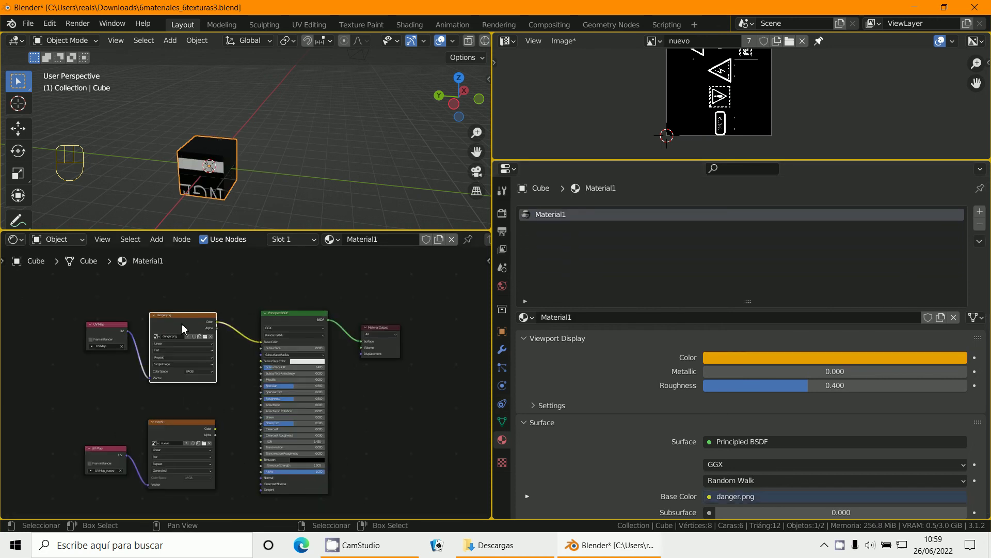
- Remove the Material2–Material6 slots so the cube keeps only Material1
{"action": "key", "text": "x"}
{"action": "left_click", "coordinate": [123, 331]}
{"action": "key", "text": "x"}
{"action": "left_click", "coordinate": [172, 428]}
{"action": "left_click", "coordinate": [89, 411]}
{"action": "left_click", "coordinate": [104, 455]}
- Link the nuevo texture's Color to Principled BSDF Base Color and enlarge the baked image view
{"action": "left_click_drag", "start_coordinate": [221, 380], "coordinate": [132, 406]}
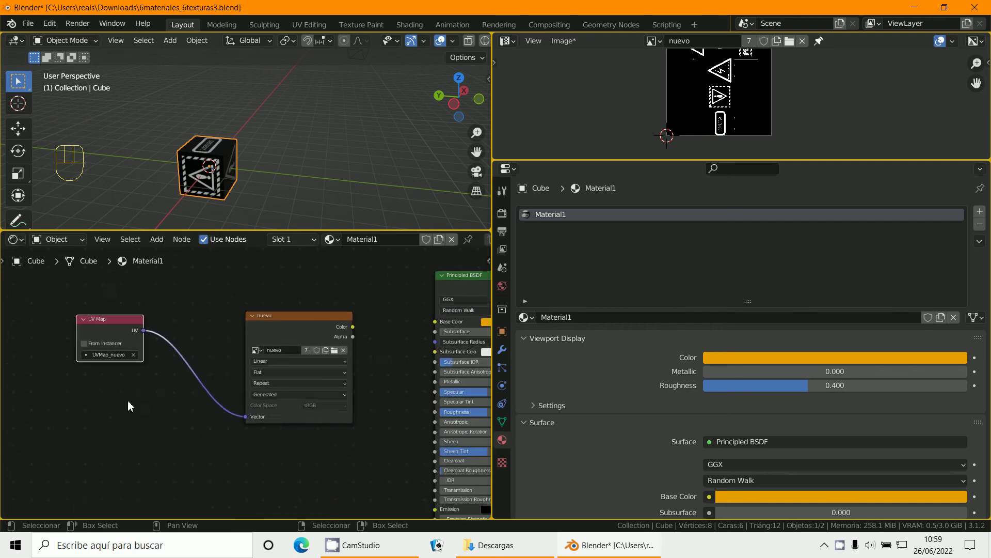
{"action": "middle_click", "coordinate": [197, 431]}
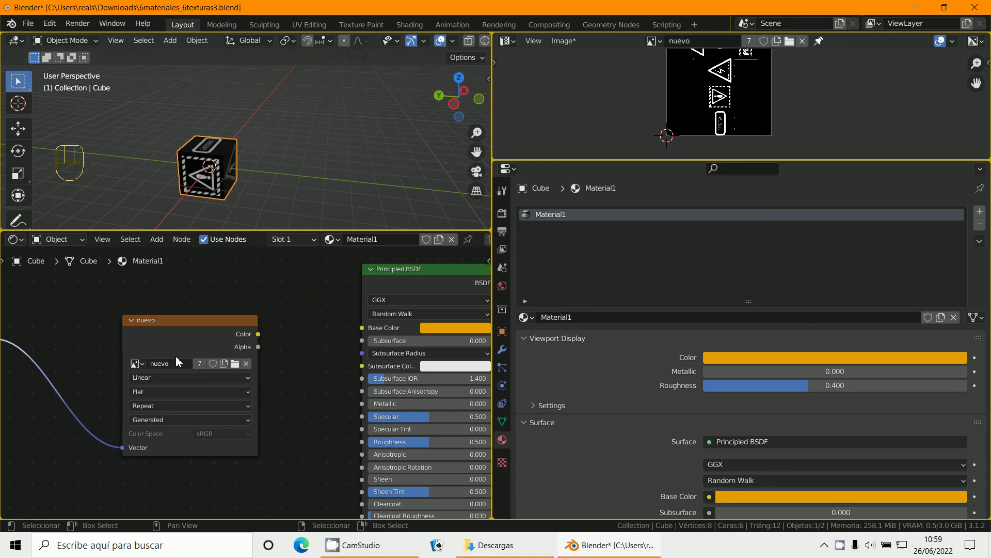
{"action": "left_click_drag", "start_coordinate": [269, 327], "coordinate": [394, 322]}
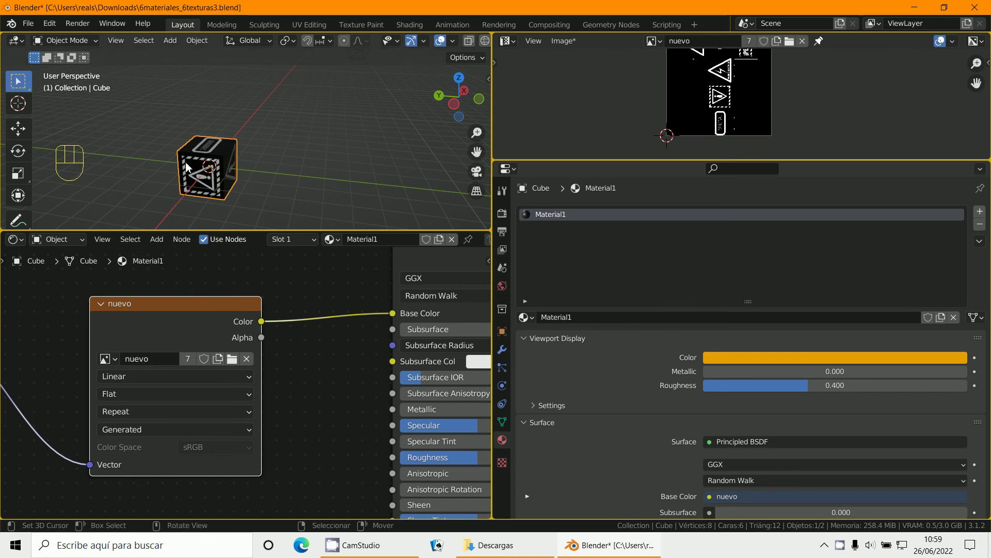
{"action": "left_click_drag", "start_coordinate": [836, 162], "coordinate": [690, 228]}
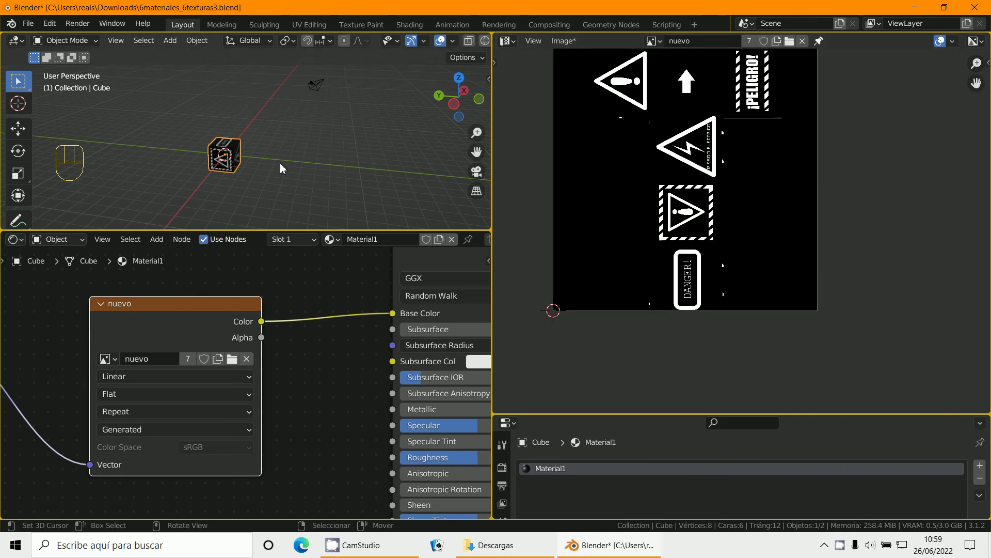
- Render the scene, close the render window and zoom the Image Editor onto the baked 'nuevo' image
{"action": "key", "text": "F12"}
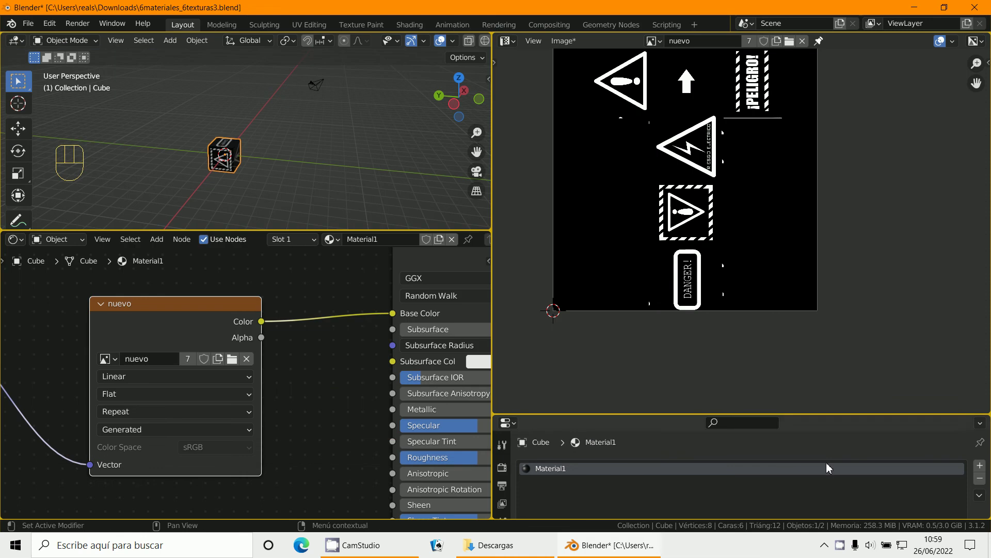
{"action": "left_click", "coordinate": [850, 333]}
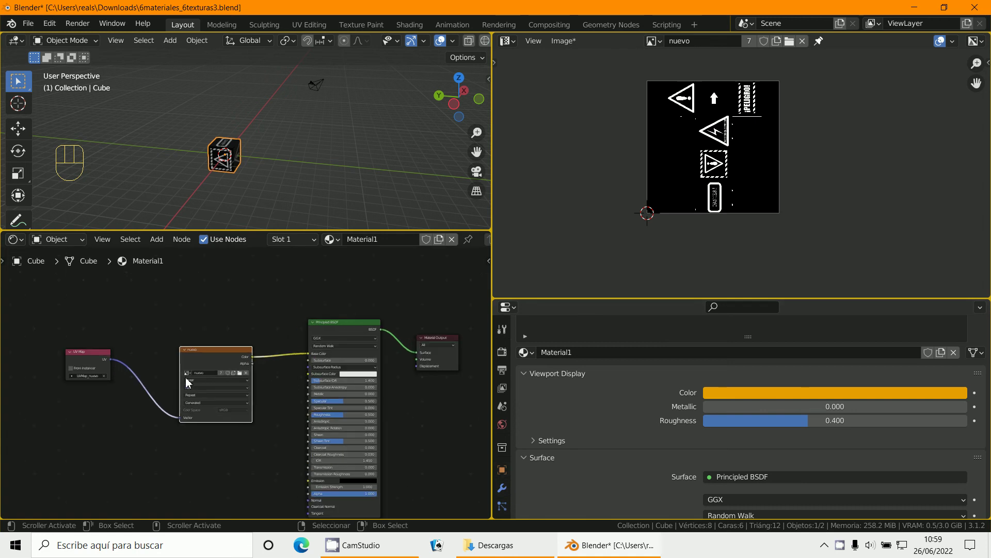
{"action": "left_click", "coordinate": [223, 356]}
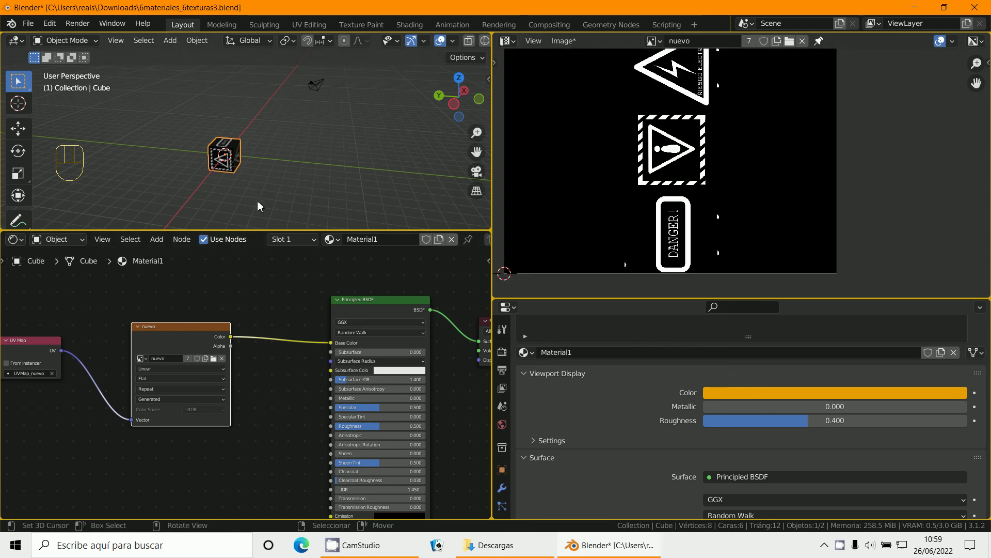
{"action": "middle_click", "coordinate": [400, 393]}
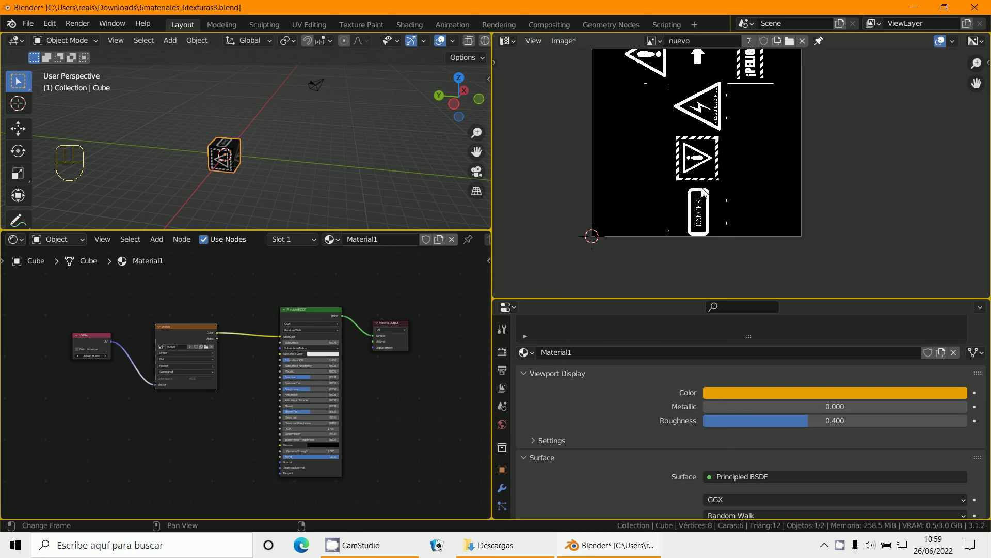